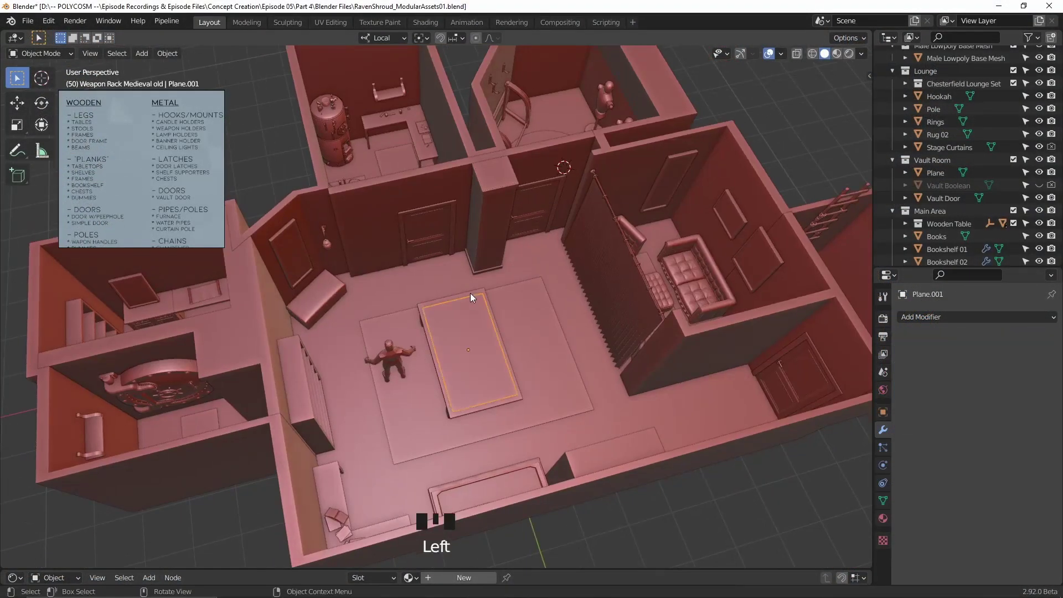
# Step: Duplicate the wooden table frame out of the room model as a starting block
pyautogui.moveTo(491, 293); pyautogui.dragTo(620, 269)
pyautogui.click(620, 269)
pyautogui.moveTo(622, 277); pyautogui.dragTo(682, 366)
pyautogui.click(682, 366)
pyautogui.moveTo(732, 334); pyautogui.dragTo(676, 336)
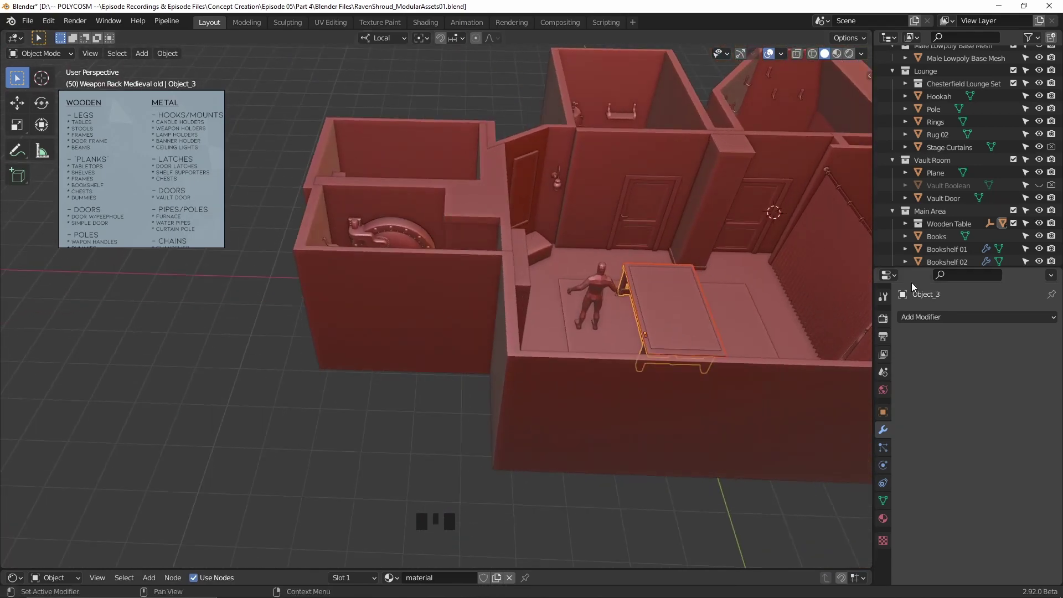
pyautogui.press('shift+d')
pyautogui.moveTo(291, 357); pyautogui.dragTo(620, 348)
pyautogui.scroll(3)
pyautogui.moveTo(621, 348); pyautogui.dragTo(561, 260)
pyautogui.scroll(-3)
pyautogui.moveTo(686, 309); pyautogui.dragTo(730, 433)
pyautogui.click(730, 433)
# Step: Move the block aside and scale it into a tall rectangular table leg
pyautogui.press('g')
pyautogui.scroll(-3)
pyautogui.moveTo(475, 328); pyautogui.dragTo(506, 295)
pyautogui.scroll(3)
pyautogui.moveTo(514, 348); pyautogui.dragTo(790, 342)
pyautogui.moveTo(616, 352); pyautogui.dragTo(553, 376)
pyautogui.click(552, 376)
pyautogui.middleClick(478, 364)
pyautogui.press('s')
pyautogui.press('s')
pyautogui.press('s')
pyautogui.press('s')
pyautogui.press('g')
pyautogui.middleClick(637, 259)
pyautogui.press('s')
pyautogui.press('g')
pyautogui.press('g')
pyautogui.scroll(3)
pyautogui.middleClick(463, 308)
# Step: Duplicate the leg three times to give four leg blocks in Table Legs
pyautogui.press('shift+d')
pyautogui.moveTo(374, 303); pyautogui.dragTo(496, 300)
pyautogui.press('shift+d')
pyautogui.press('shift+d')
pyautogui.click(556, 305)
pyautogui.scroll(3)
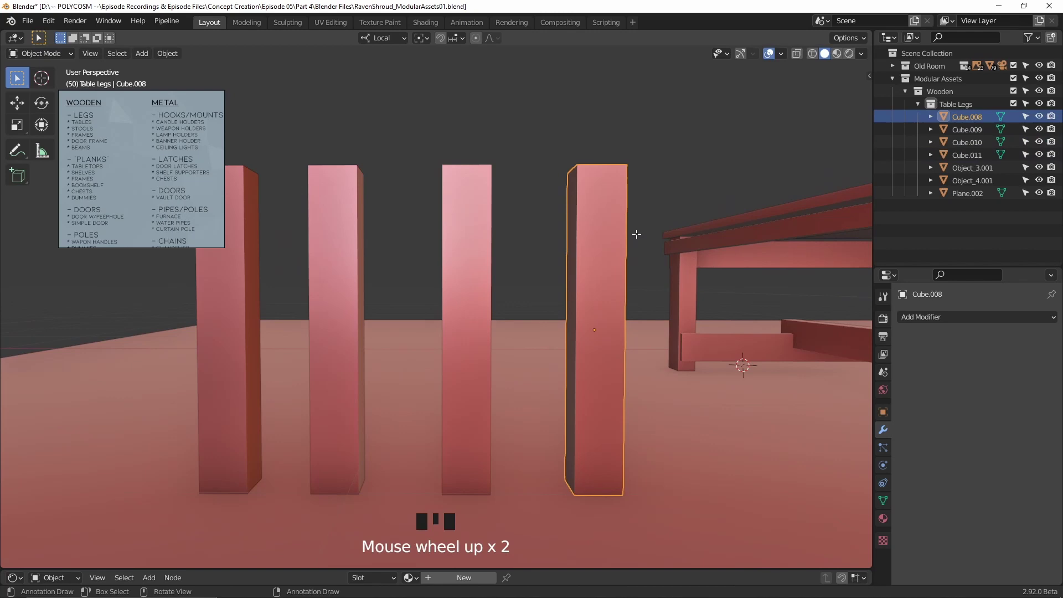
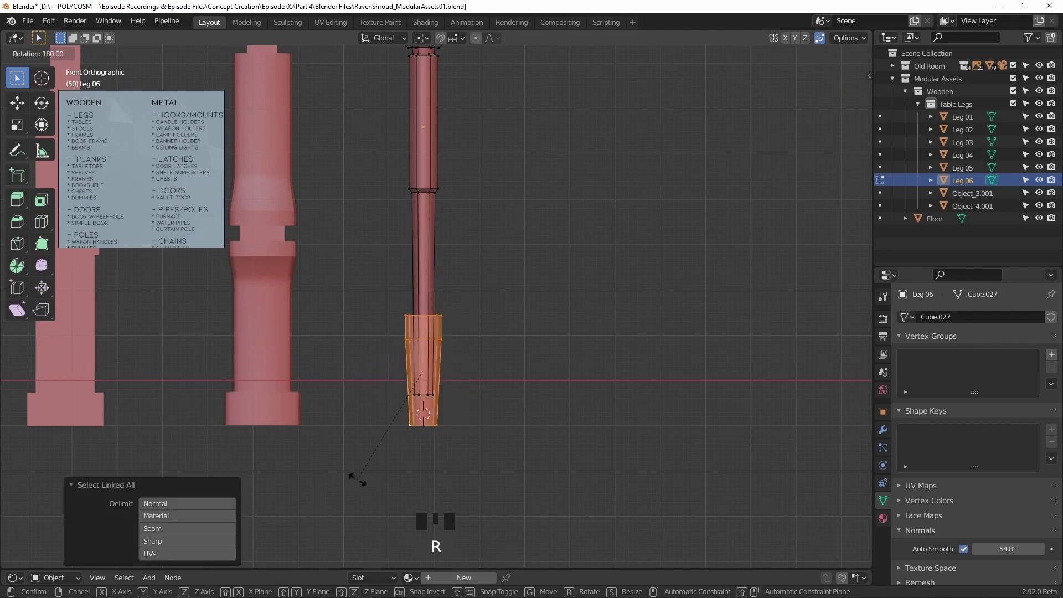
# Step: Squash Leg 06's tapered foot piece along its height
pyautogui.press('s')
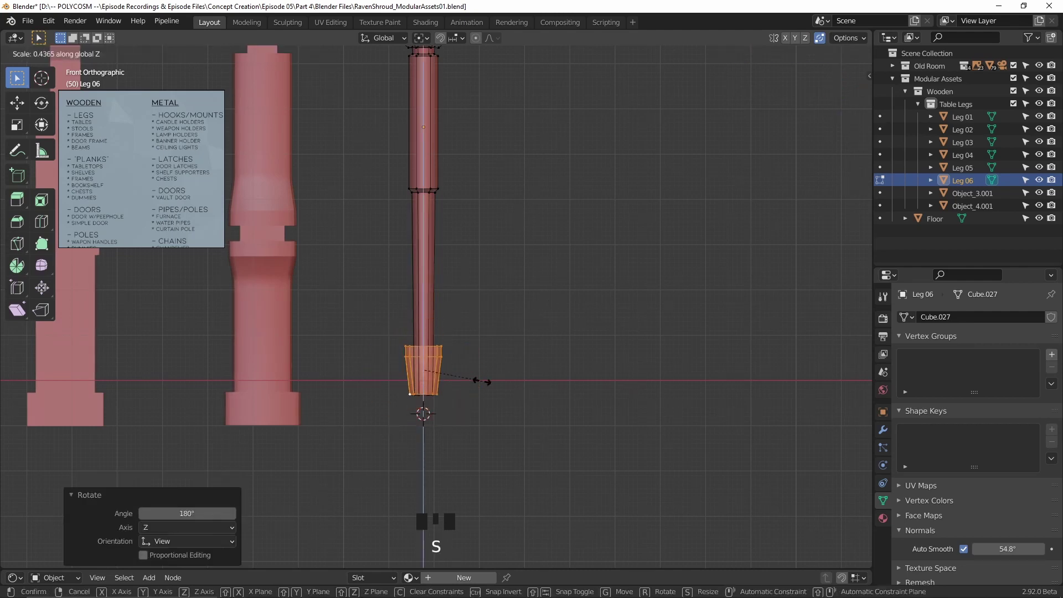
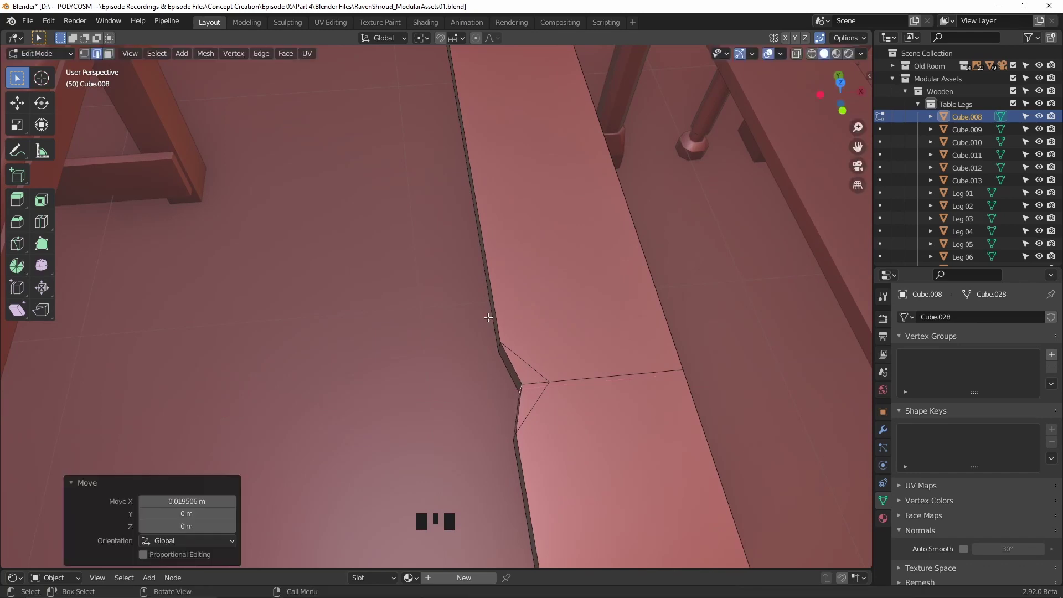
# Step: Bevel the selected edge of plank Cube.008 into a small V notch
pyautogui.press('ctrl+b')
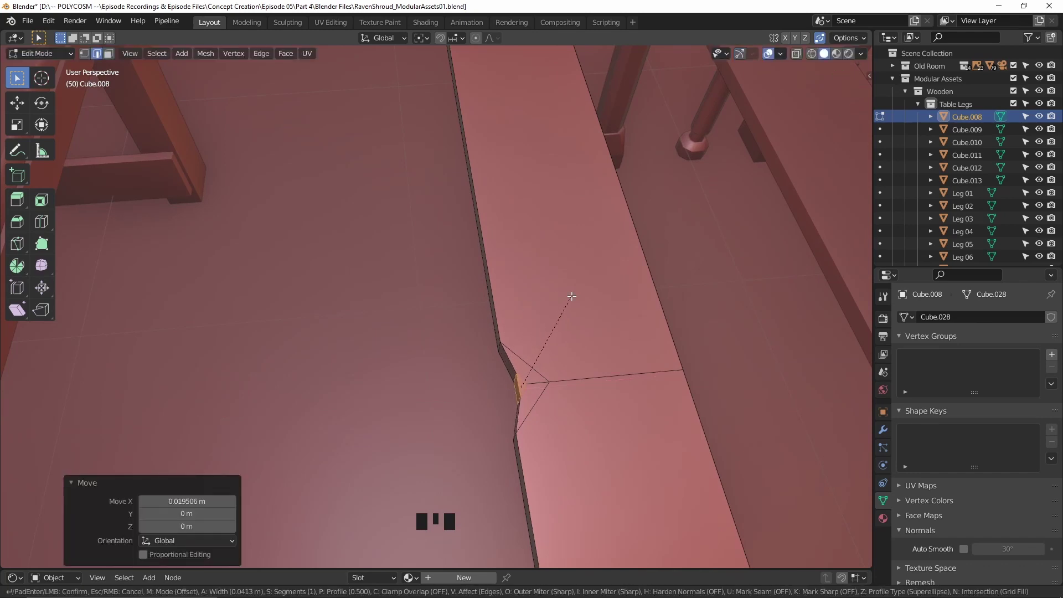
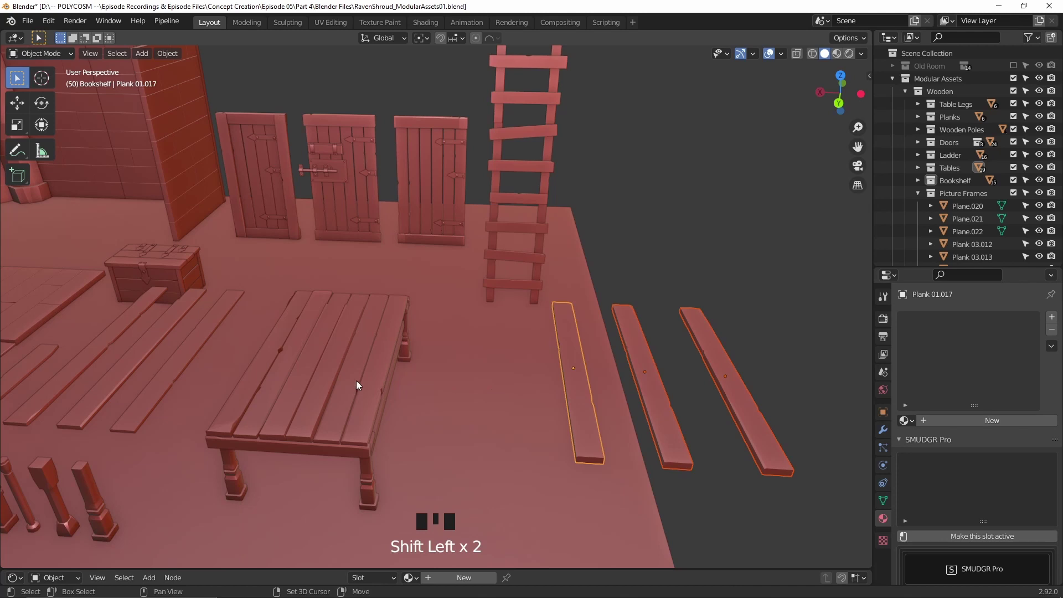
# Step: Link the loose planks to the table-top plank's mesh with Ctrl+L Link Object Data
pyautogui.click(359, 383)
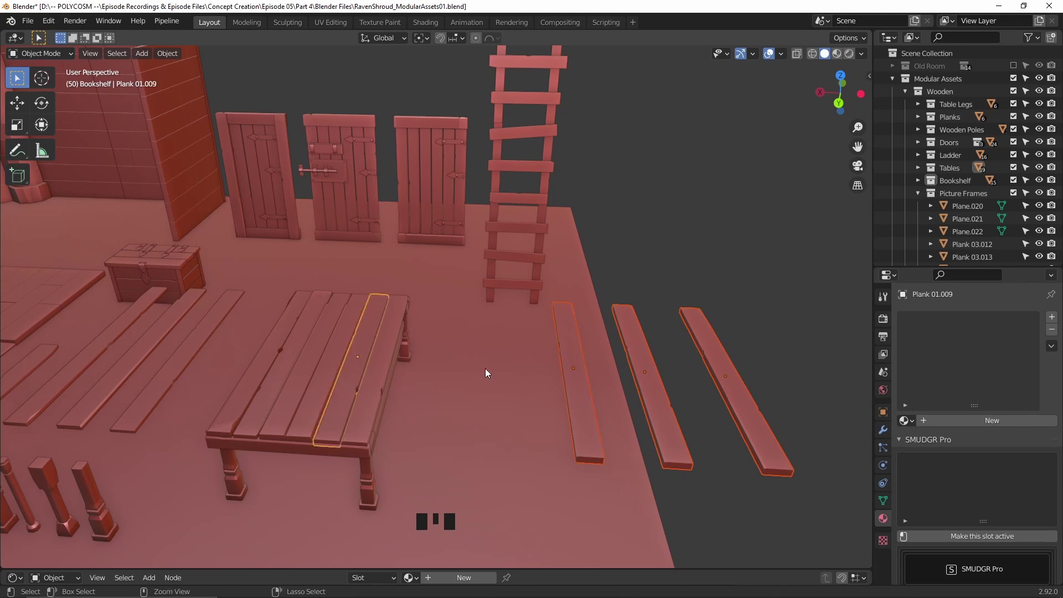
pyautogui.press('ctrl+l')
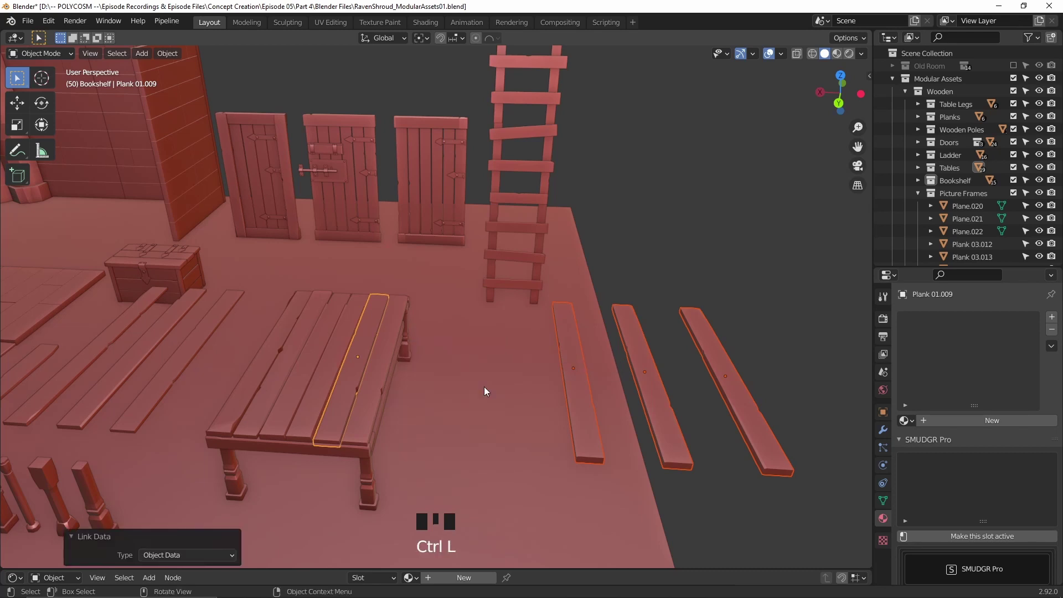
pyautogui.moveTo(182, 56); pyautogui.dragTo(332, 300)
# Step: Check the shared mesh on a table-top plank and the chest-lid plank
pyautogui.click(333, 310)
pyautogui.click(521, 362)
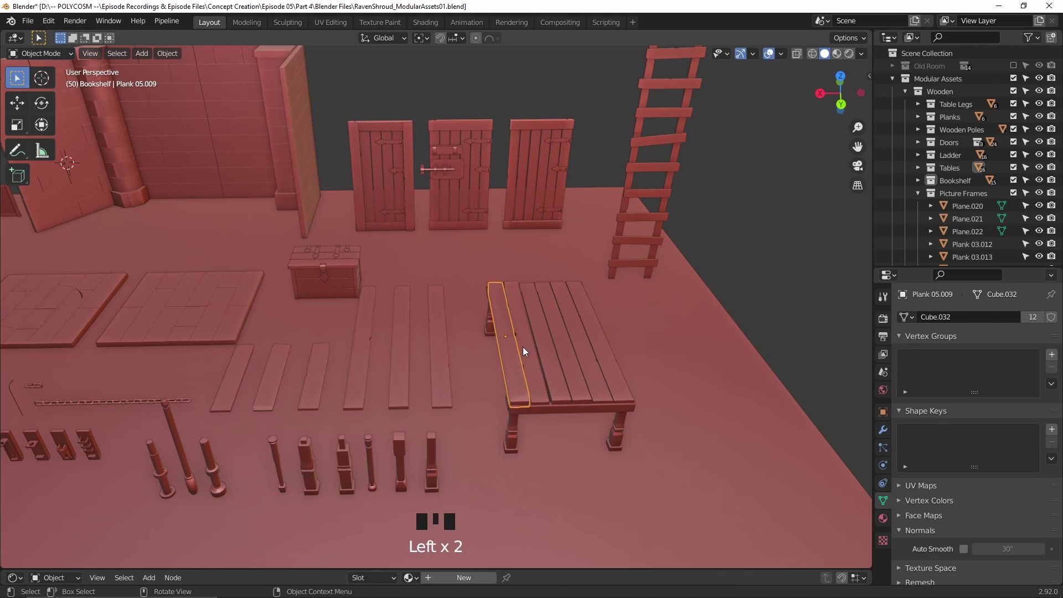
pyautogui.click(527, 349)
pyautogui.click(363, 251)
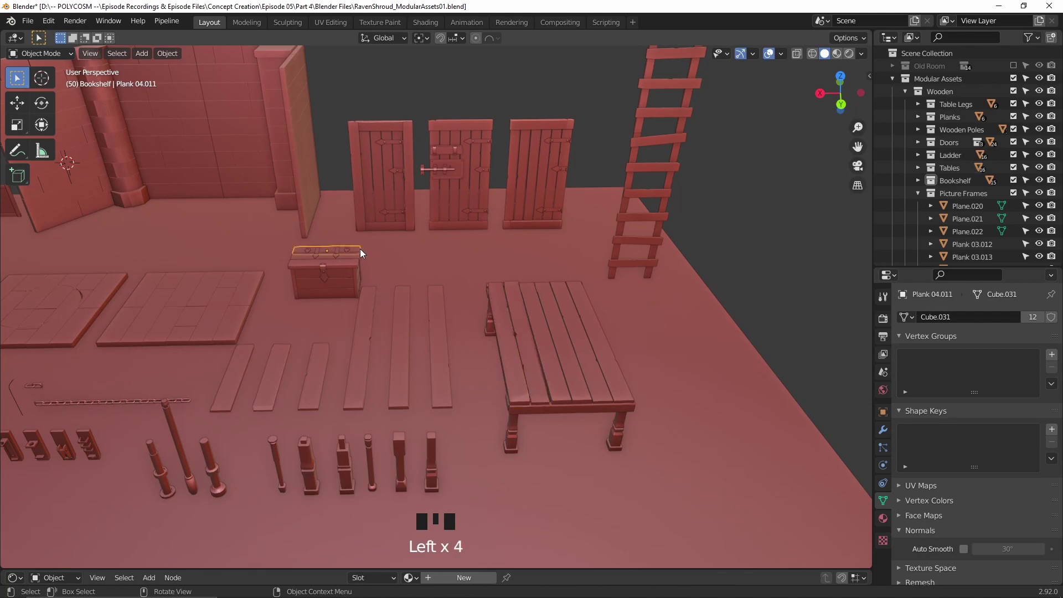
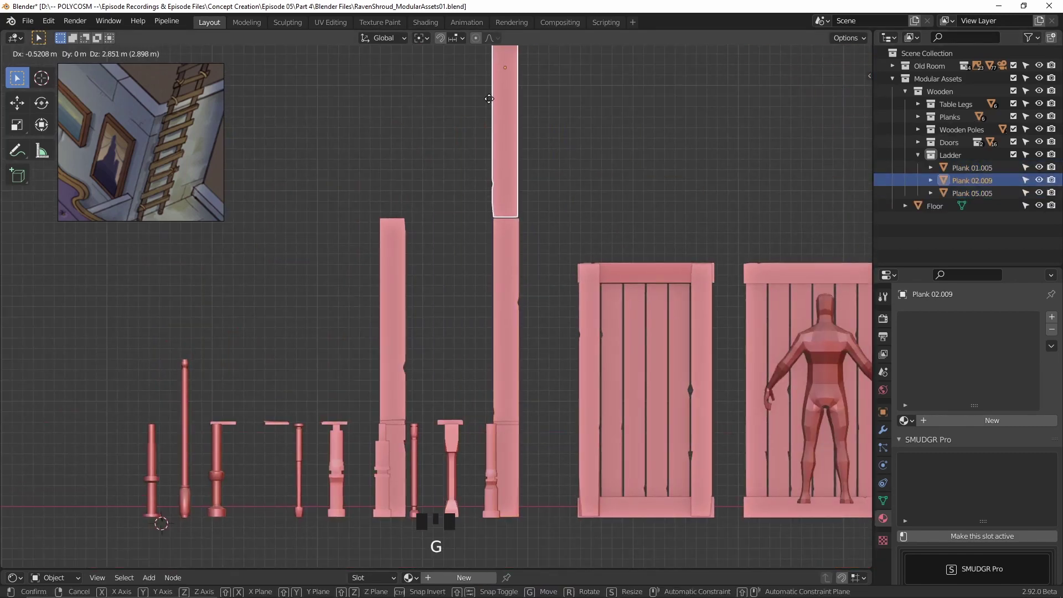
# Step: Reposition the ladder's long side rails upright and duplicate a plank
pyautogui.press('g')
pyautogui.click(536, 191)
pyautogui.scroll(-3)
pyautogui.scroll(3)
pyautogui.moveTo(552, 261); pyautogui.dragTo(531, 267)
pyautogui.click(531, 266)
pyautogui.scroll(-3)
pyautogui.press('shift+d')
pyautogui.scroll(3)
# Step: Mirror the plank and make an Alt+D linked copy for a ladder rung
pyautogui.press('ctrl+m')
pyautogui.click(237, 412)
pyautogui.click(215, 410)
pyautogui.click(195, 407)
pyautogui.press('alt+d')
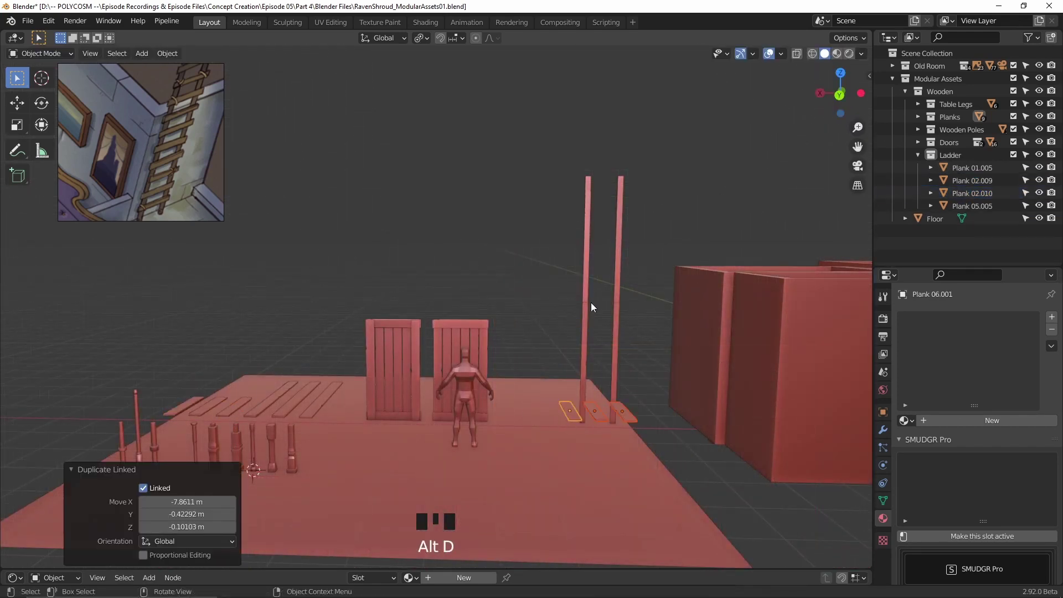
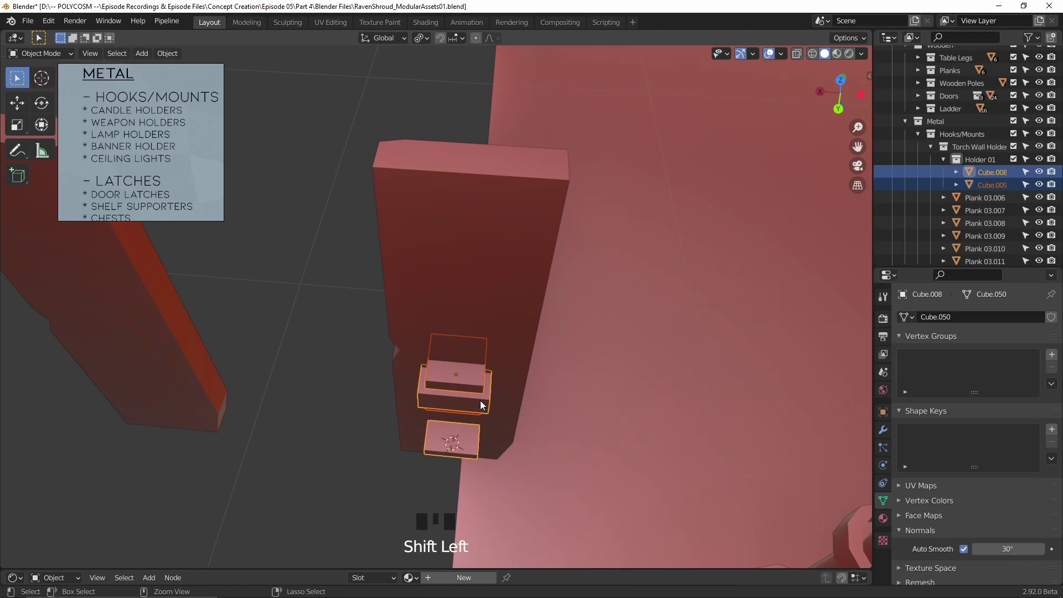
# Step: Hide the cutter Cube.009 and show Cube.008's Boolean Difference modifier
pyautogui.press('ctrl+KP_Subtract')
pyautogui.click(491, 409)
pyautogui.click(476, 397)
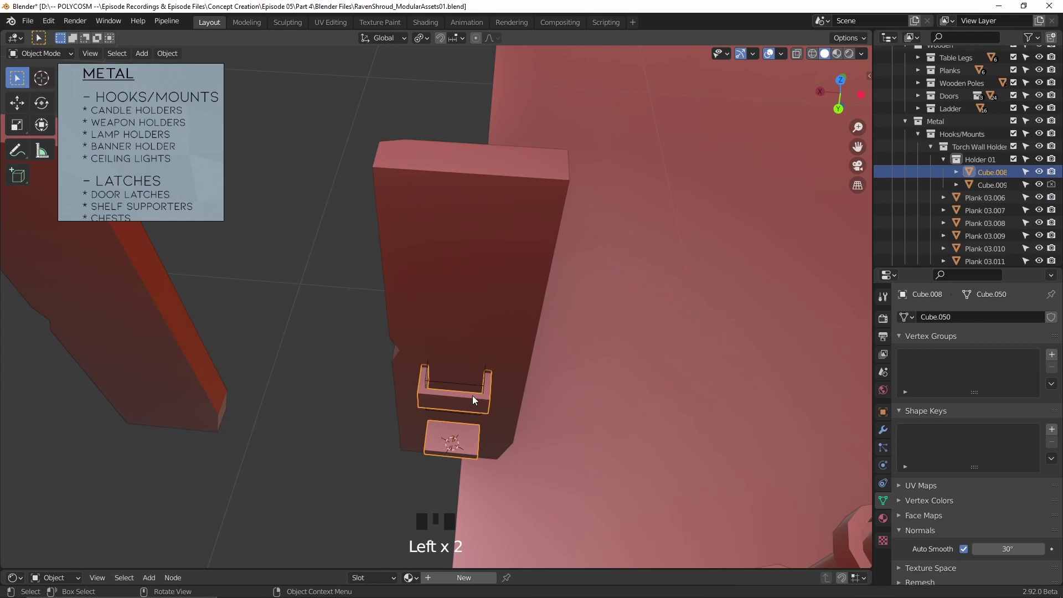
pyautogui.click(890, 434)
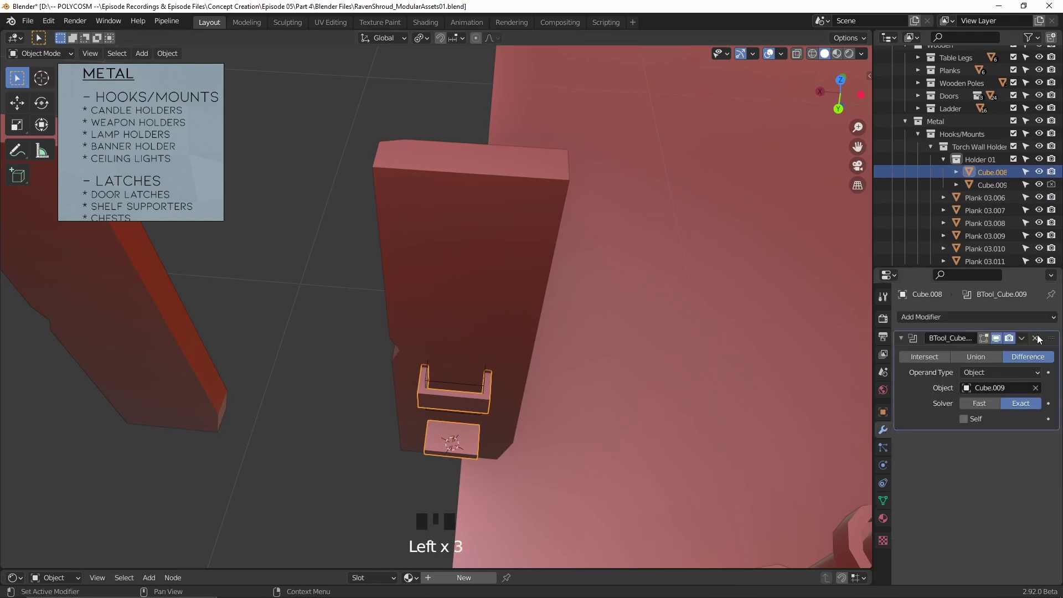
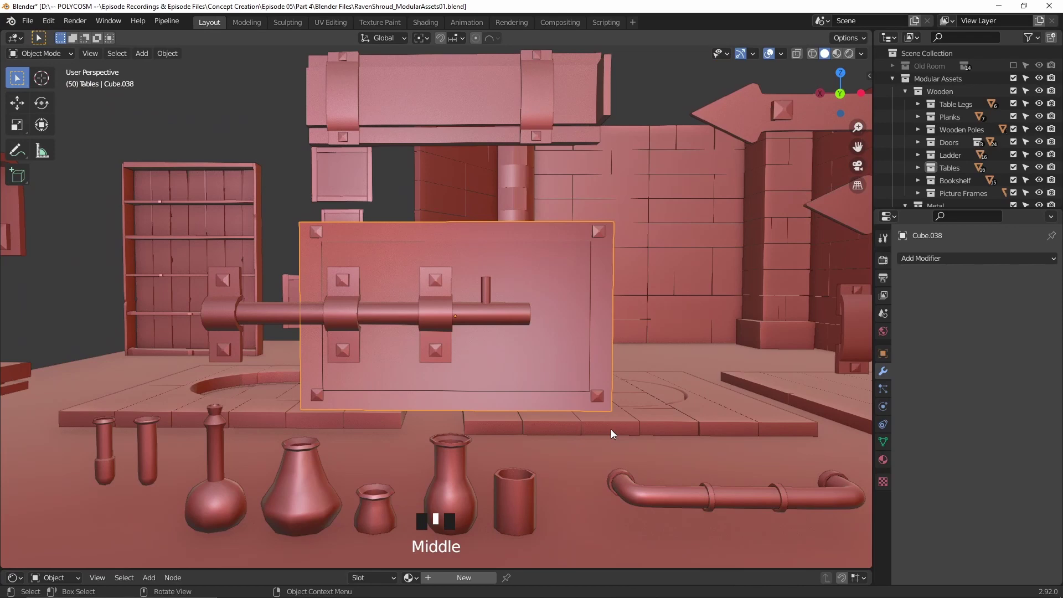
# Step: Select the latch plate Cube.038 and all its faces in Edit Mode
pyautogui.moveTo(788, 55); pyautogui.dragTo(689, 325)
pyautogui.moveTo(691, 325); pyautogui.dragTo(587, 322)
pyautogui.click(586, 322)
pyautogui.press('Tab')
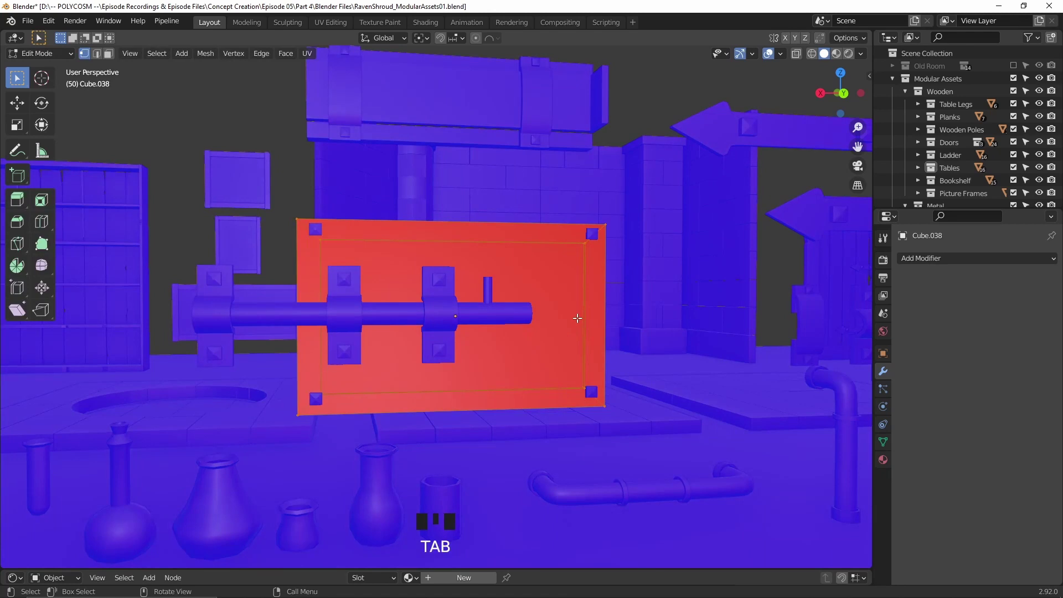
pyautogui.press('a')
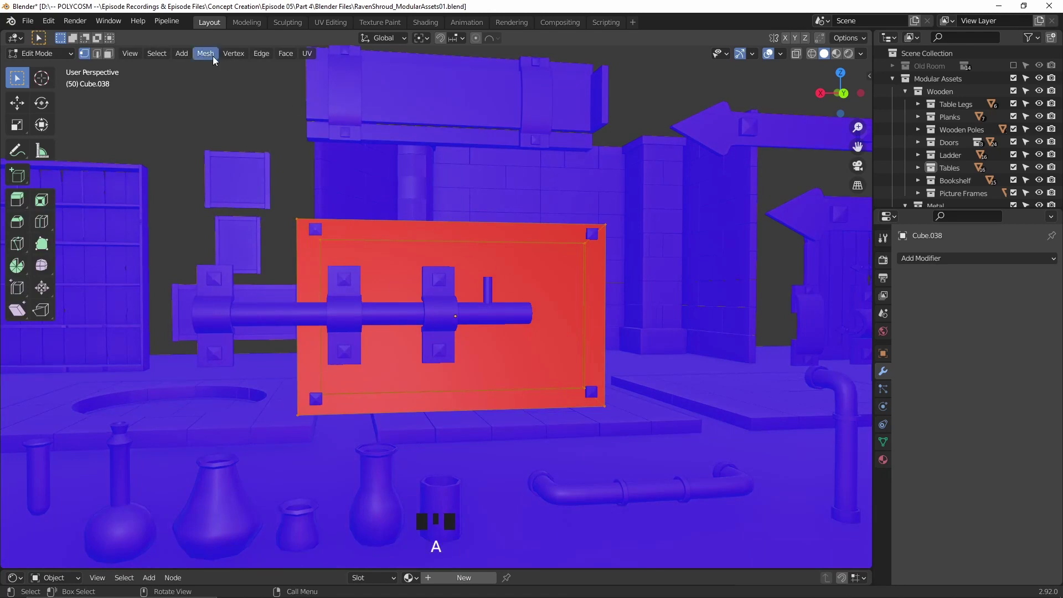
# Step: Bring up Mesh > Normals (Alt+N) to flip the plate's reversed faces
pyautogui.moveTo(217, 60); pyautogui.dragTo(327, 263)
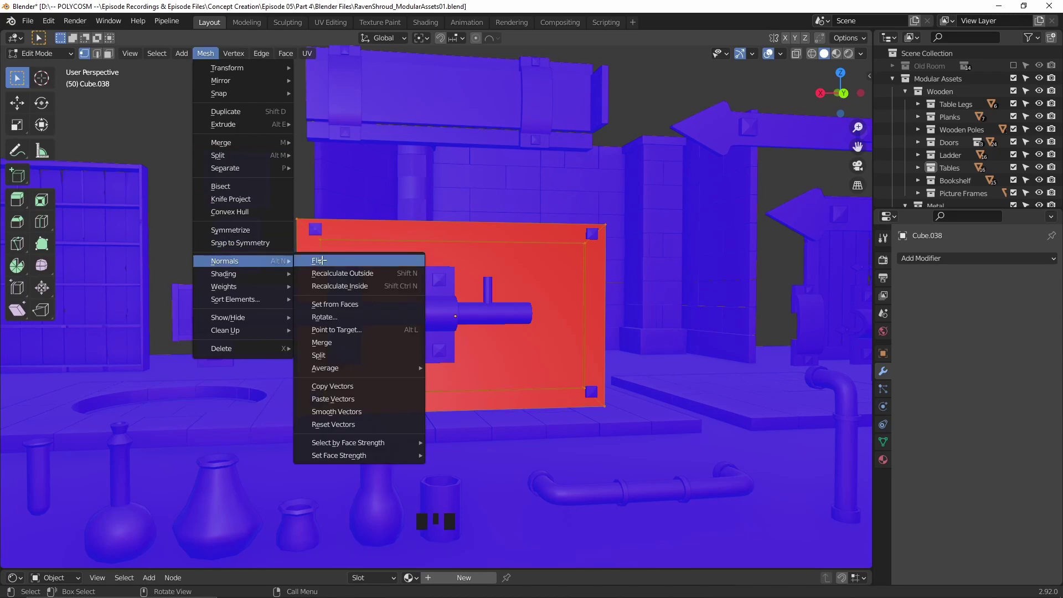
pyautogui.press('Tab')
pyautogui.press('alt+n')
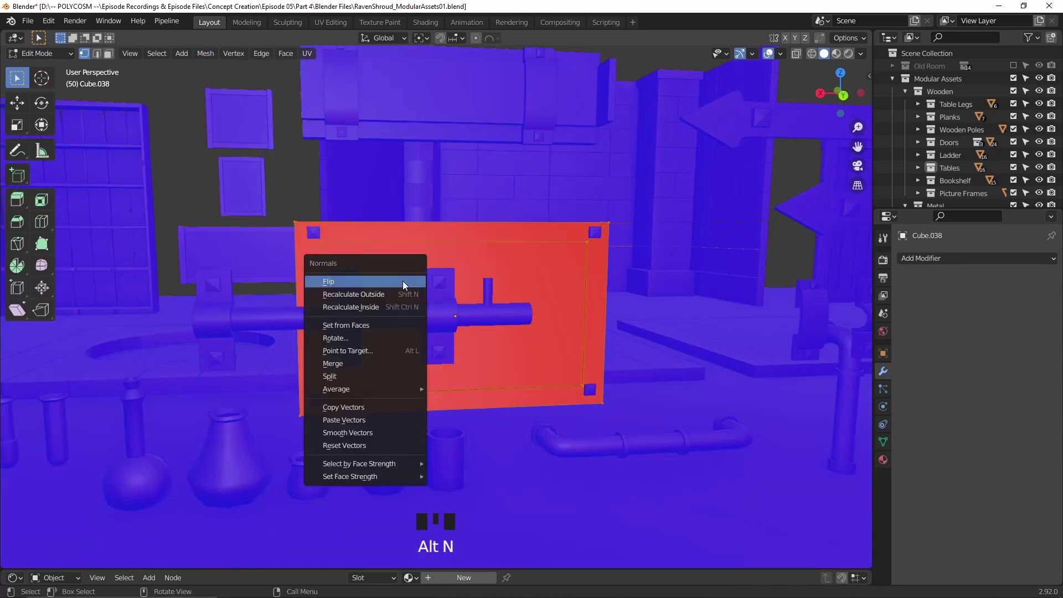
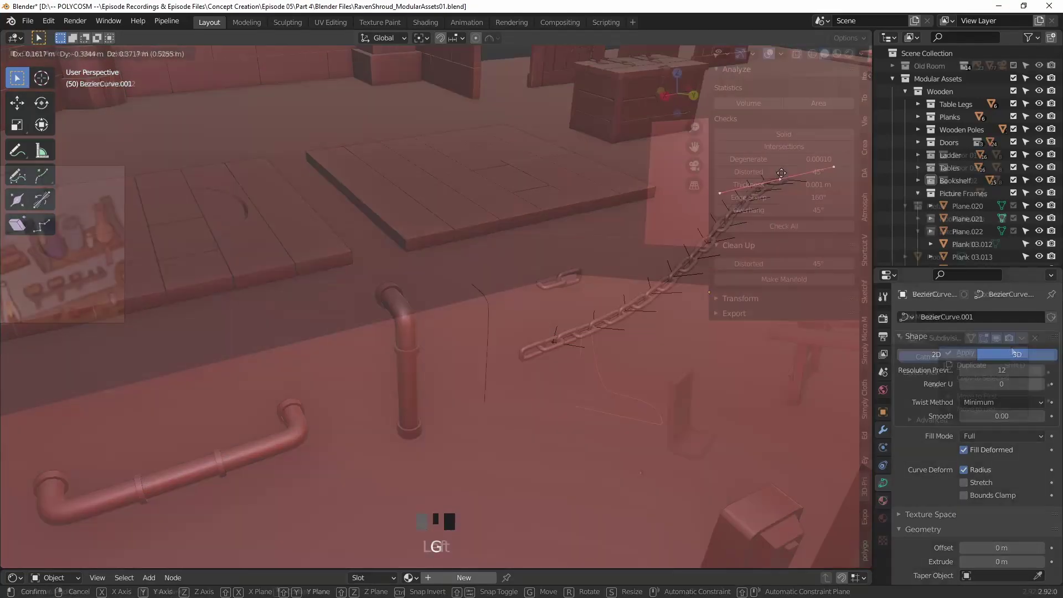
# Step: Extrude the strip Vert.002's points along X to bend the strap
pyautogui.middleClick(756, 373)
pyautogui.press('Tab')
pyautogui.press('e')
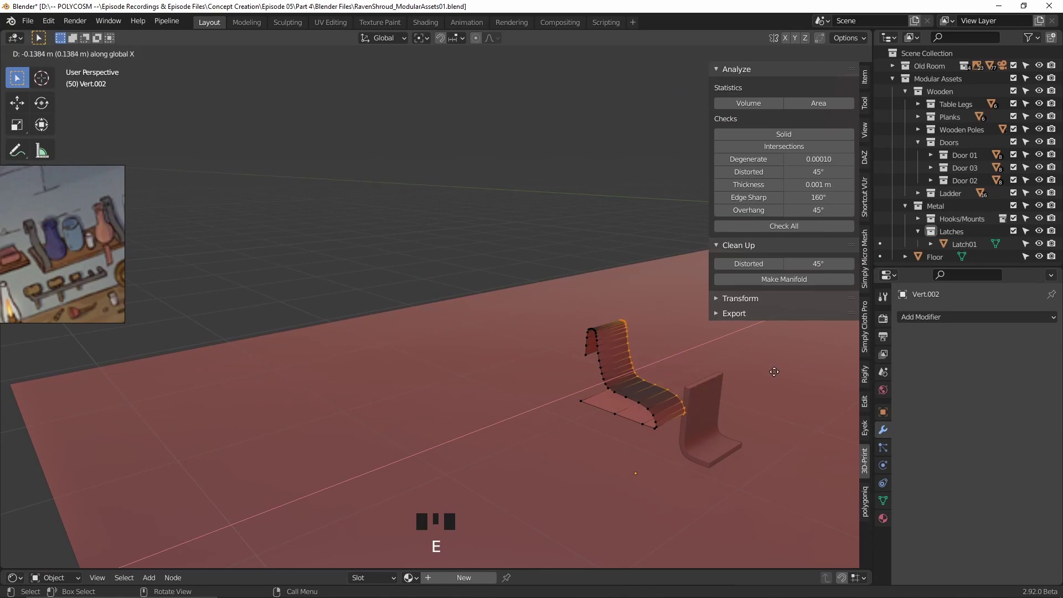
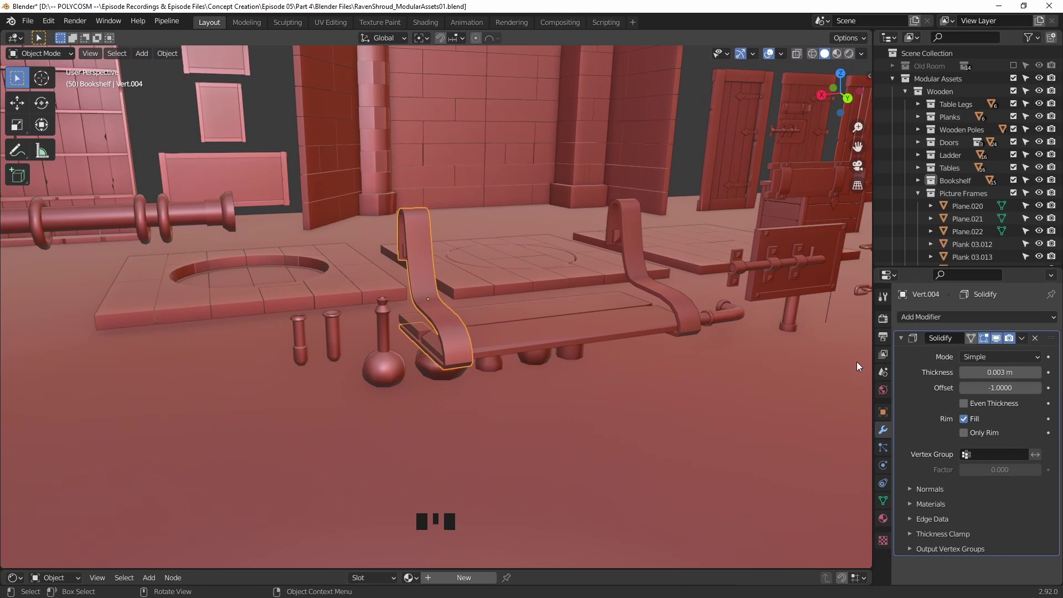
# Step: Tidy the Outliner and move Shelf, Doors.002 and Chest into the Wooden/Metal collection
pyautogui.click(1007, 341)
pyautogui.click(1007, 341)
pyautogui.click(1007, 340)
pyautogui.click(1007, 340)
pyautogui.doubleClick(1005, 339)
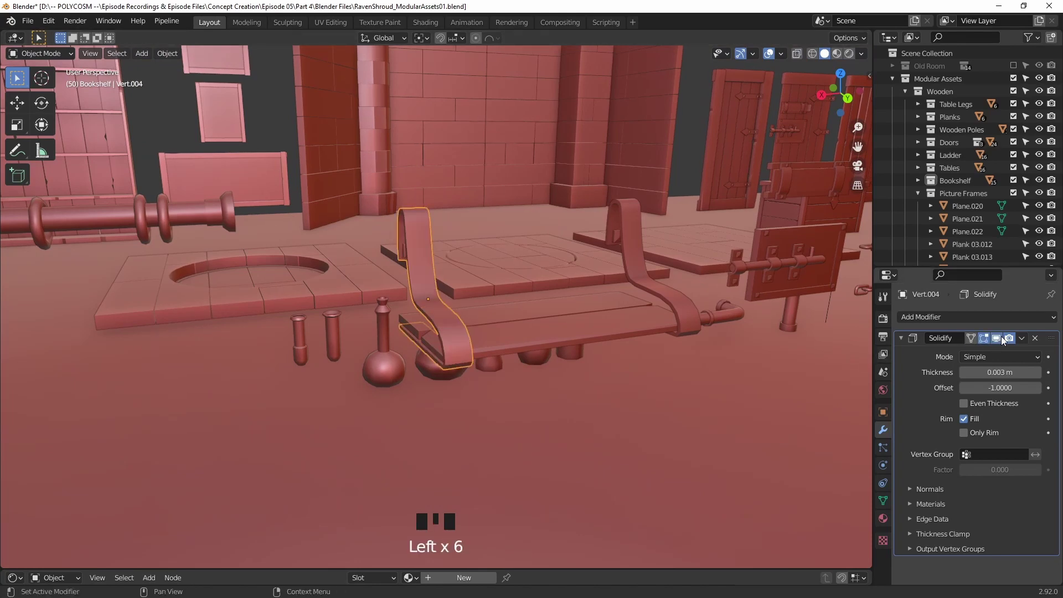
pyautogui.click(935, 93)
pyautogui.click(935, 107)
pyautogui.click(939, 120)
pyautogui.click(943, 130)
pyautogui.click(941, 144)
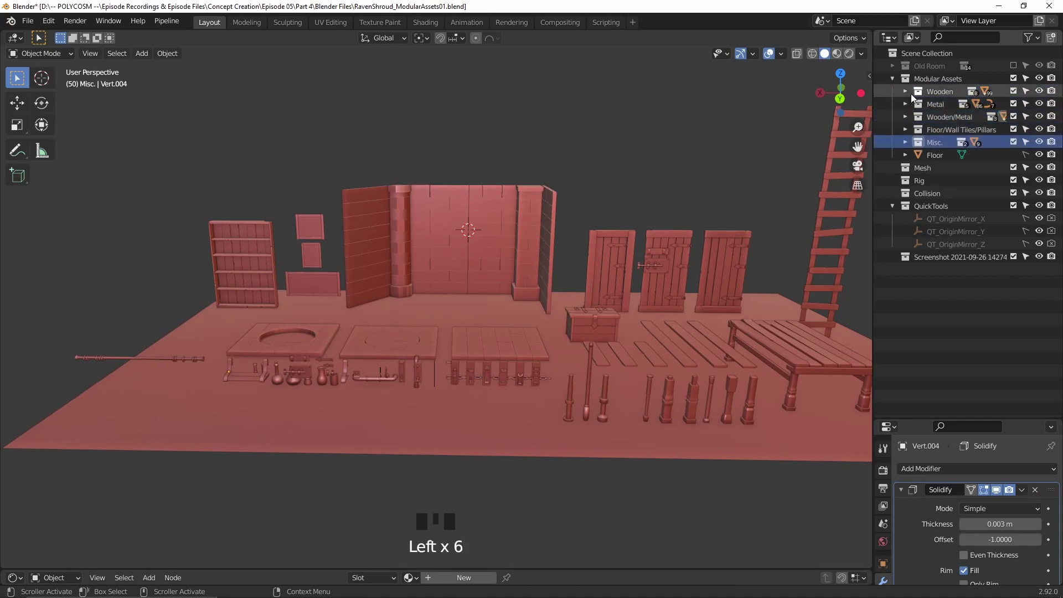
pyautogui.click(911, 92)
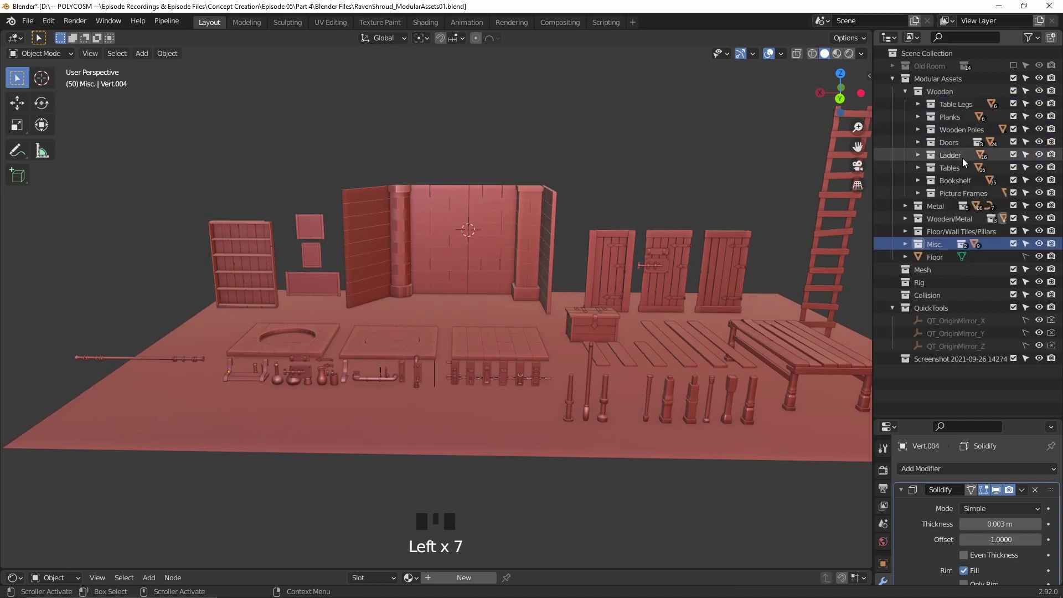
pyautogui.click(913, 210)
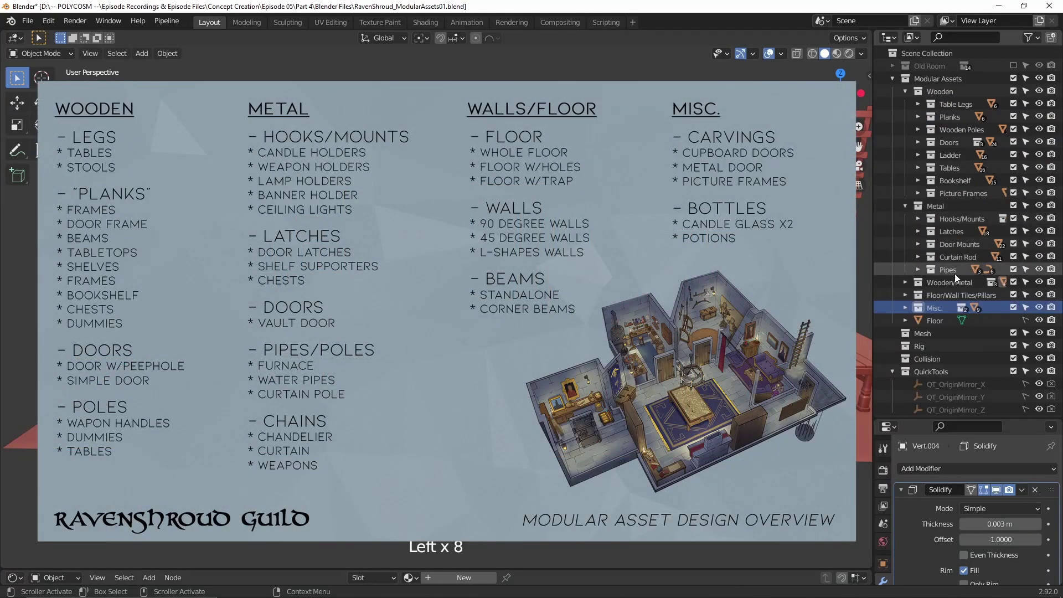
pyautogui.moveTo(954, 159); pyautogui.dragTo(645, 165)
# Step: Add a cube Cube.028 under Latches and slide it beside the curved strap
pyautogui.press('g')
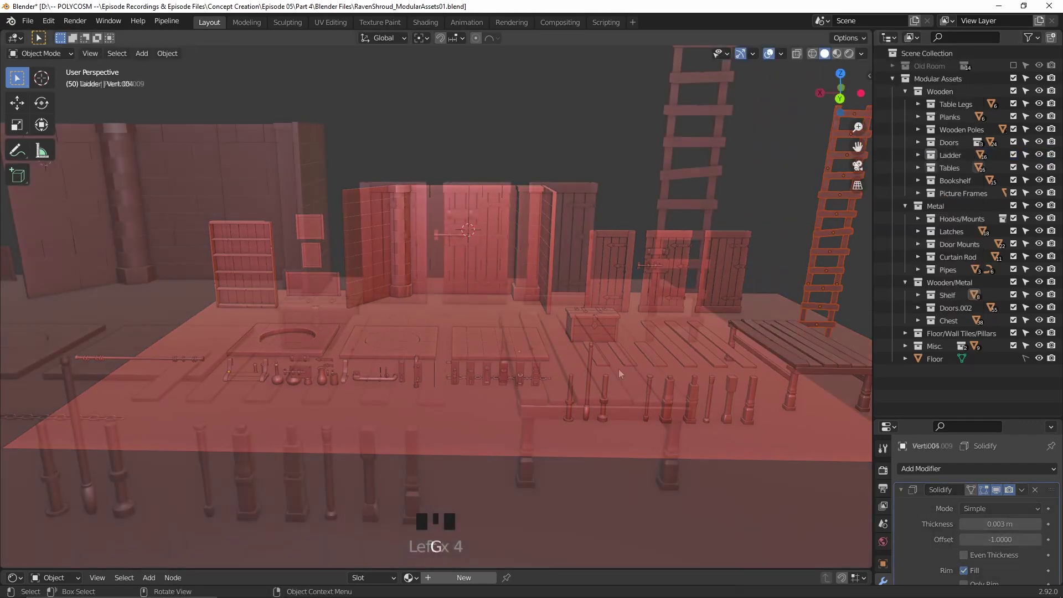
pyautogui.moveTo(529, 390); pyautogui.dragTo(530, 389)
pyautogui.moveTo(562, 385); pyautogui.dragTo(573, 384)
pyautogui.moveTo(589, 383); pyautogui.dragTo(607, 384)
pyautogui.moveTo(621, 391); pyautogui.dragTo(626, 392)
pyautogui.moveTo(645, 393); pyautogui.dragTo(660, 390)
pyautogui.moveTo(675, 389); pyautogui.dragTo(672, 392)
pyautogui.click(658, 415)
pyautogui.moveTo(680, 427); pyautogui.dragTo(647, 435)
pyautogui.click(540, 445)
pyautogui.moveTo(685, 411); pyautogui.dragTo(627, 421)
pyautogui.moveTo(627, 421); pyautogui.dragTo(640, 410)
pyautogui.moveTo(484, 370); pyautogui.dragTo(590, 359)
pyautogui.press('g')
pyautogui.press('g')
pyautogui.moveTo(418, 351); pyautogui.dragTo(443, 340)
pyautogui.scroll(3)
pyautogui.moveTo(453, 340); pyautogui.dragTo(511, 337)
# Step: Position the latch plate against the curved bracket's foot
pyautogui.press('g')
pyautogui.press('g')
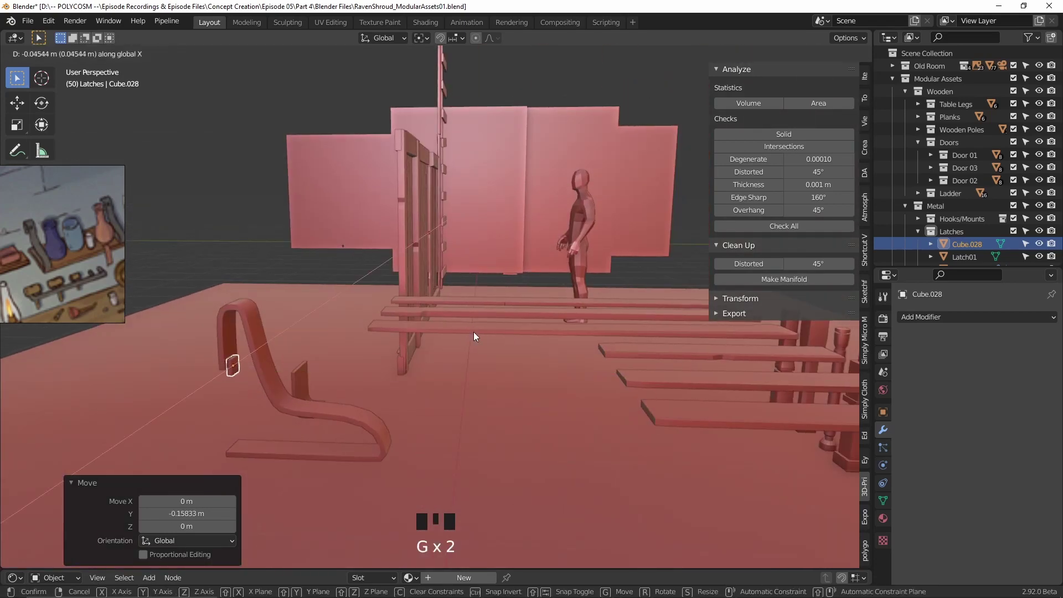
pyautogui.middleClick(255, 342)
pyautogui.scroll(3)
pyautogui.moveTo(270, 338); pyautogui.dragTo(231, 321)
pyautogui.press('g')
pyautogui.moveTo(236, 307); pyautogui.dragTo(272, 325)
pyautogui.press('g')
pyautogui.moveTo(192, 349); pyautogui.dragTo(327, 342)
pyautogui.scroll(-3)
# Step: Make linked copy Cube.029, rotate it on X and fit it onto the bracket
pyautogui.press('alt+d')
pyautogui.press('r')
pyautogui.press('g')
pyautogui.middleClick(311, 355)
pyautogui.press('g')
pyautogui.moveTo(314, 365); pyautogui.dragTo(294, 355)
# Step: Make linked copy Cube.030 and tilt it against the strap's upright plate
pyautogui.press('alt+d')
pyautogui.middleClick(382, 326)
pyautogui.press('r')
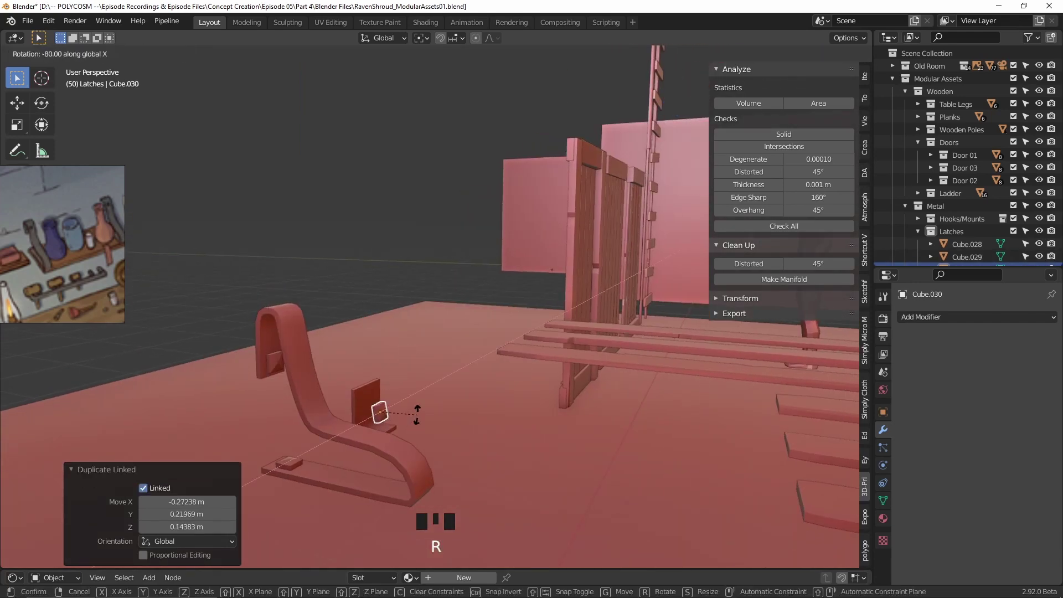
pyautogui.moveTo(423, 419); pyautogui.dragTo(322, 431)
pyautogui.press('g')
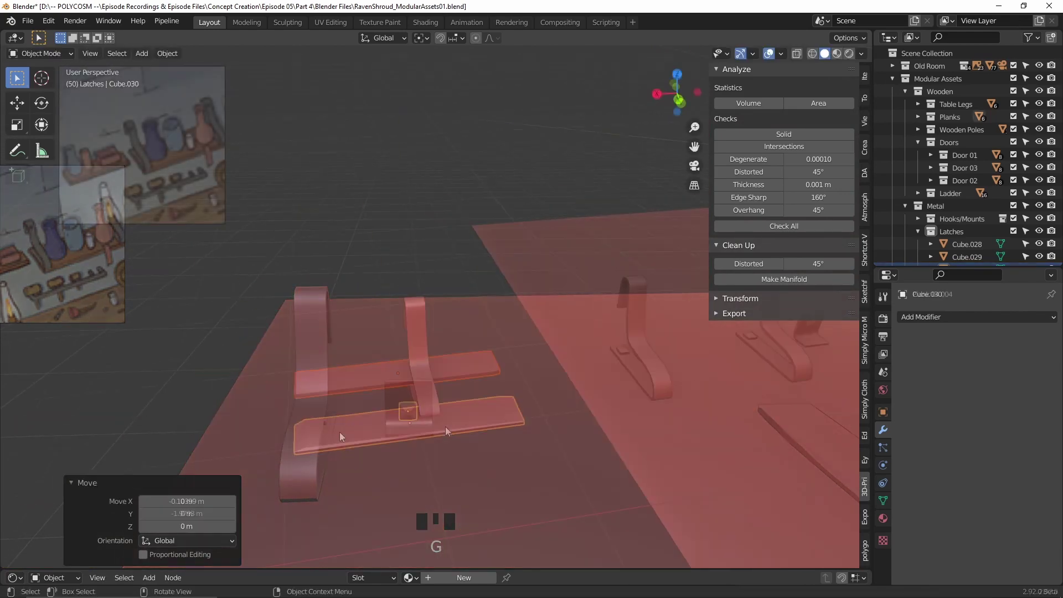
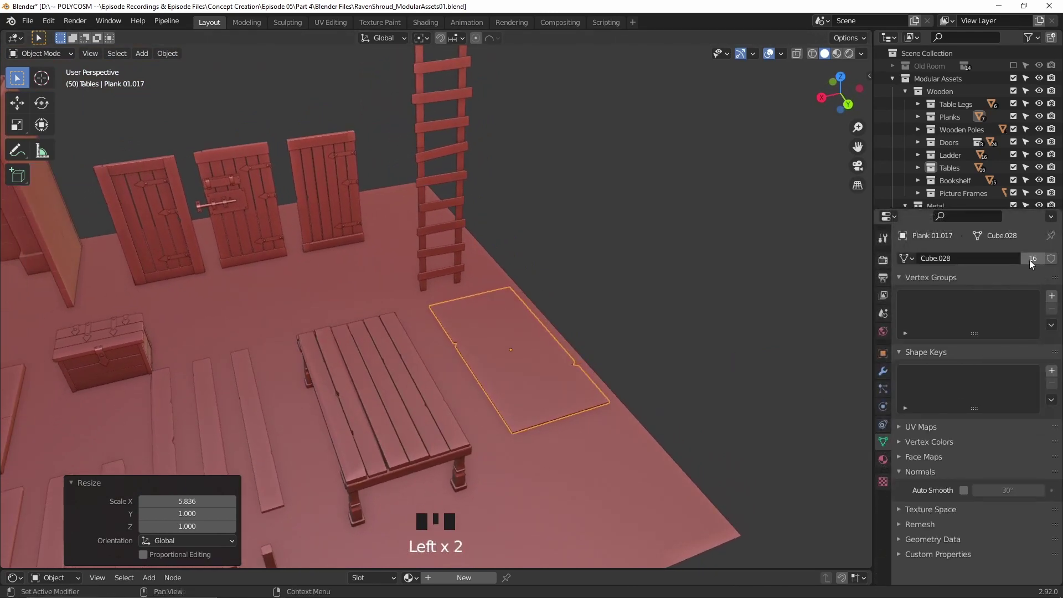
# Step: Orbit the view around the wide panel to inspect it from another angle
pyautogui.moveTo(1040, 260); pyautogui.dragTo(770, 383)
pyautogui.moveTo(770, 383); pyautogui.dragTo(780, 370)
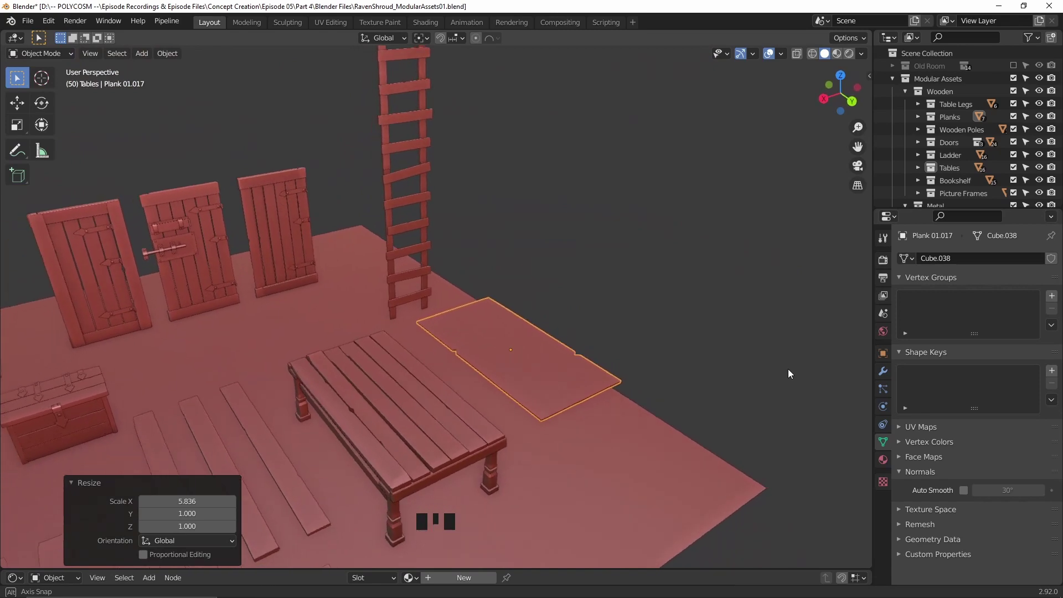
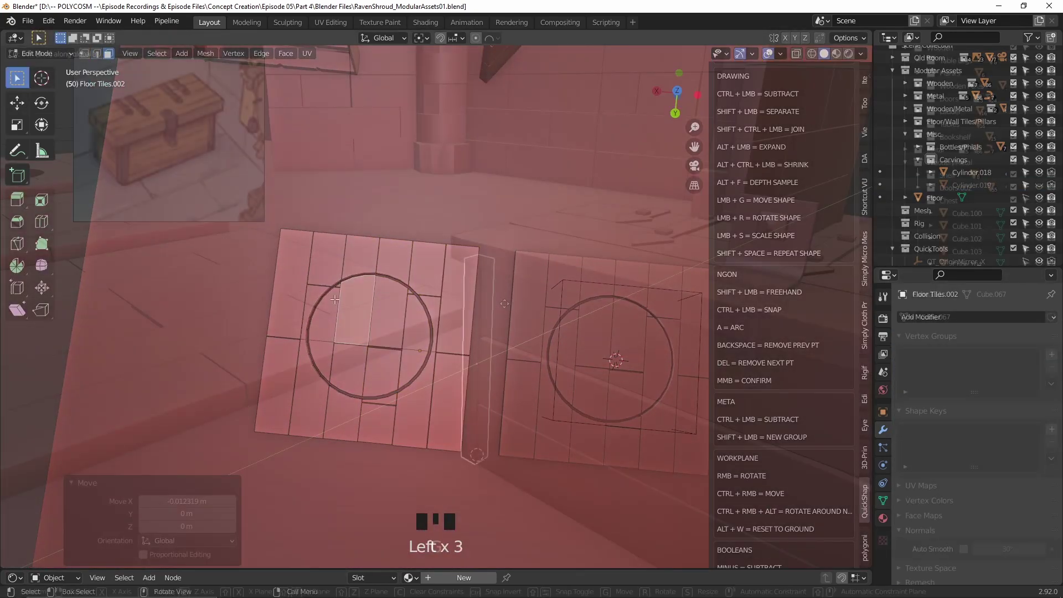
# Step: Position the slim trim strip at the chest's front corner and start a linked duplicate of it
pyautogui.moveTo(538, 318); pyautogui.dragTo(582, 318)
pyautogui.scroll(-3)
pyautogui.moveTo(524, 334); pyautogui.dragTo(478, 340)
pyautogui.press('alt+d')
# Step: Duplicate the corner trim strip and slide the copy across to the chest's other front corner
pyautogui.press('g')
pyautogui.press('Delete')
pyautogui.click(364, 350)
pyautogui.press('Tab')
pyautogui.press('shift+d')
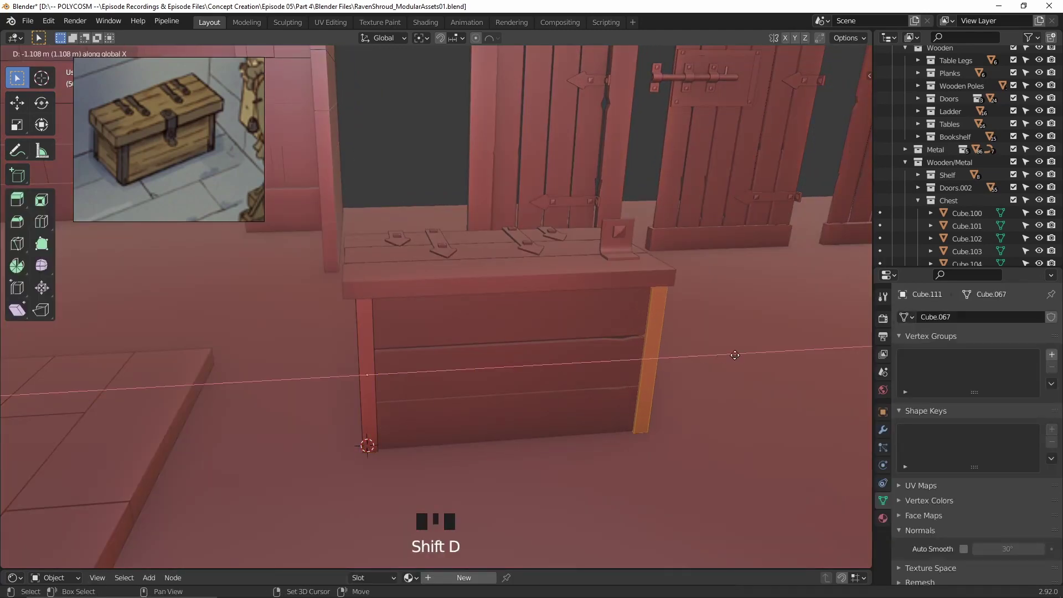
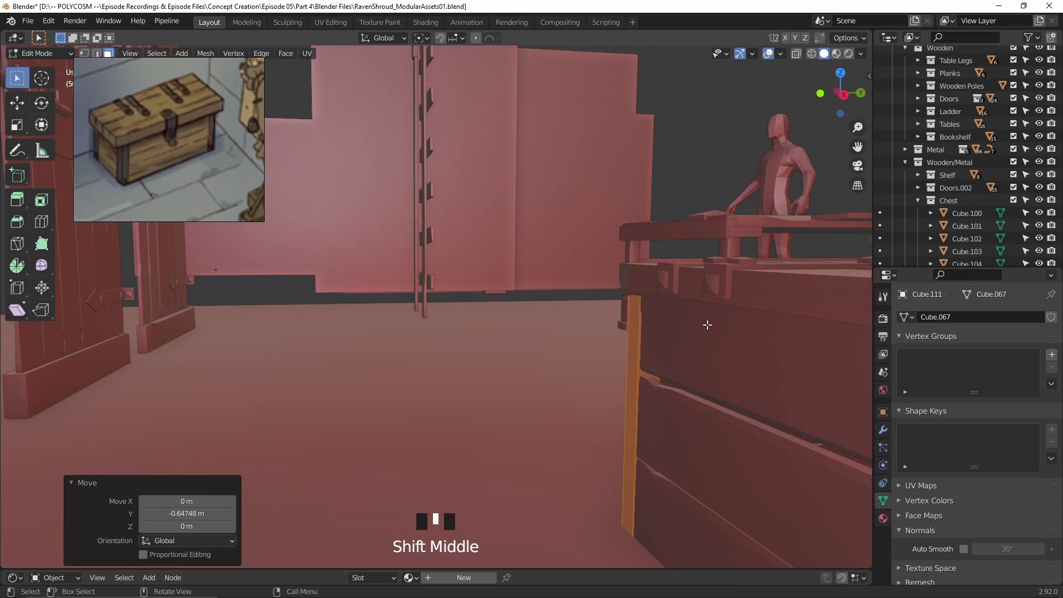
pyautogui.press('g')
pyautogui.scroll(-3)
pyautogui.press('shift+d')
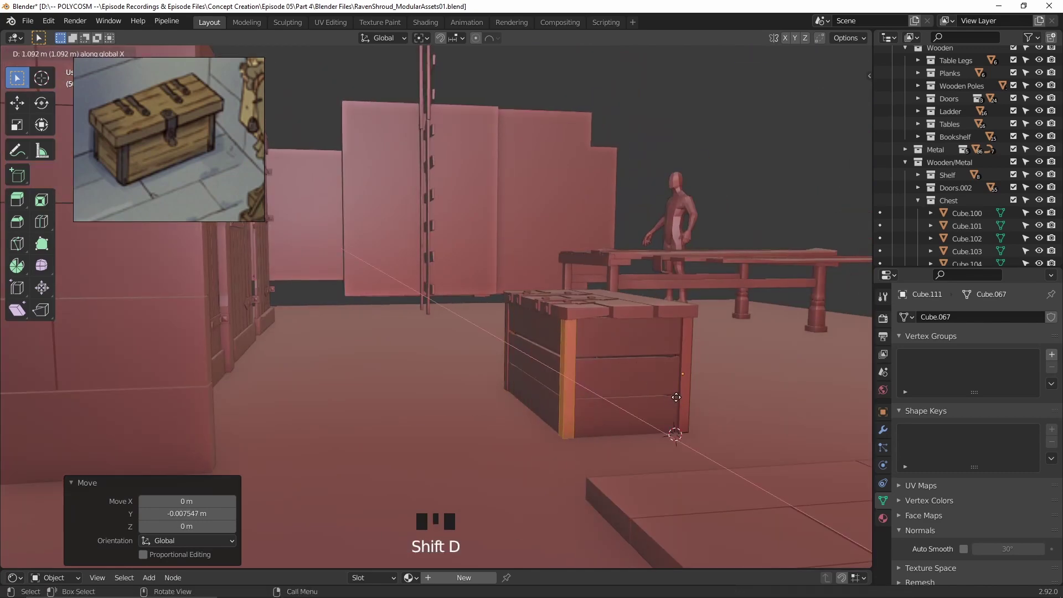
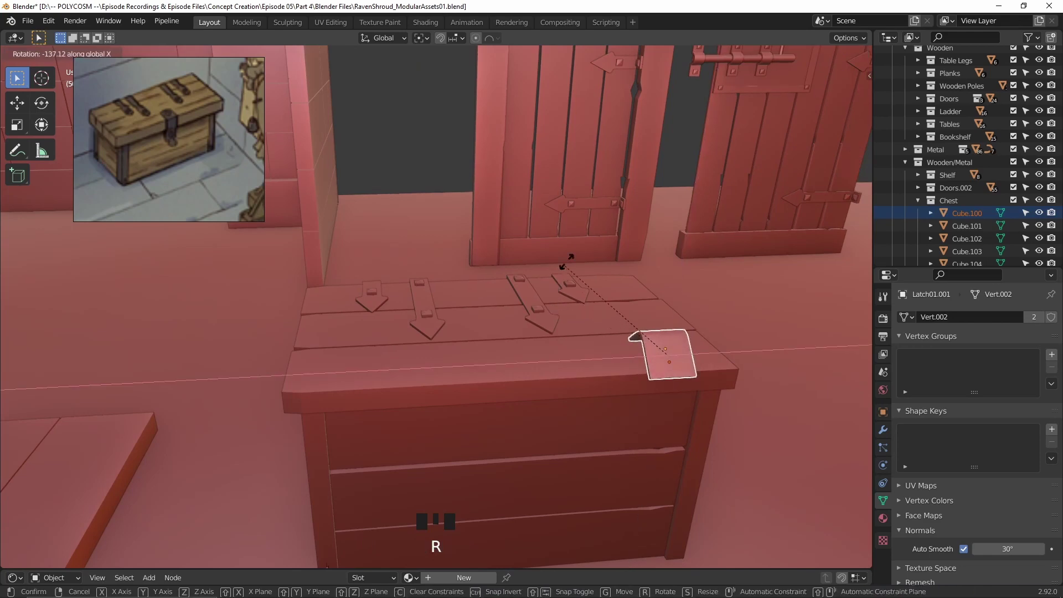
# Step: Tilt the latch to lie flat on the chest lid and move it into place
pyautogui.press('g')
pyautogui.moveTo(548, 369); pyautogui.dragTo(655, 308)
pyautogui.press('g')
pyautogui.press('g')
pyautogui.moveTo(518, 380); pyautogui.dragTo(296, 341)
pyautogui.scroll(3)
pyautogui.scroll(-3)
pyautogui.moveTo(445, 447); pyautogui.dragTo(473, 395)
pyautogui.moveTo(453, 377); pyautogui.dragTo(872, 291)
pyautogui.moveTo(868, 291); pyautogui.dragTo(681, 284)
pyautogui.scroll(-3)
pyautogui.moveTo(687, 286); pyautogui.dragTo(682, 321)
pyautogui.scroll(-3)
pyautogui.moveTo(682, 321); pyautogui.dragTo(540, 349)
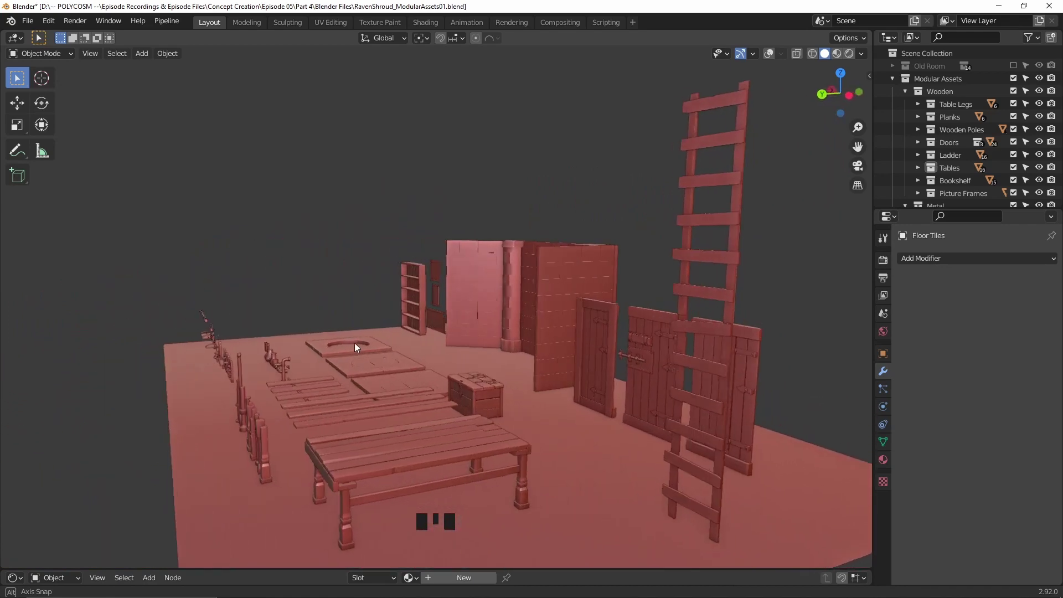